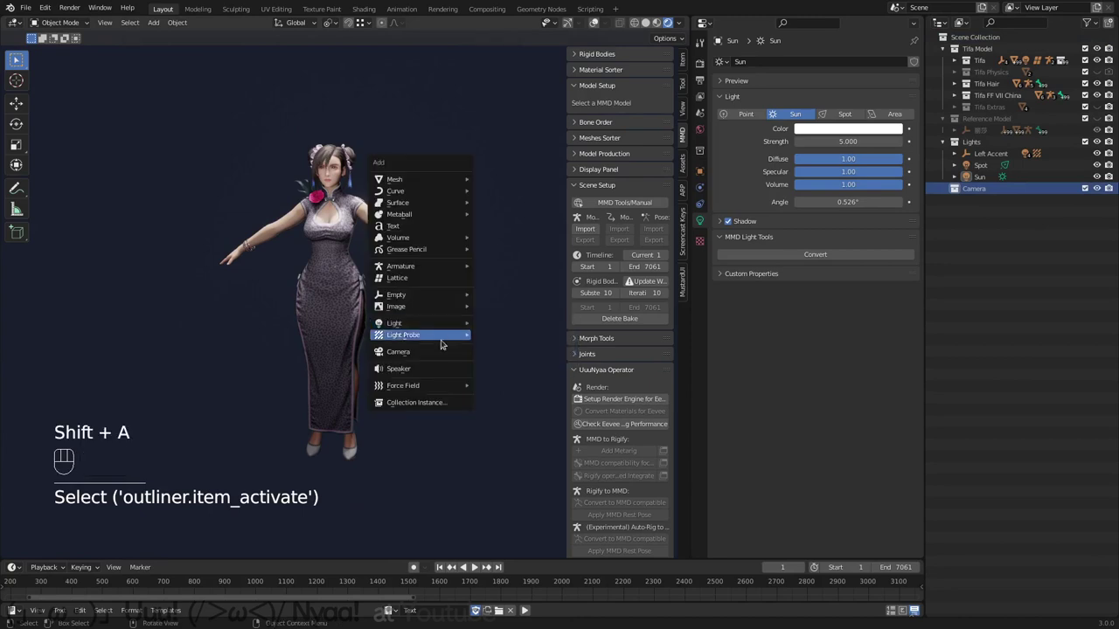
Add a new Camera object to the Tifa scene from the Add menu
key(shift+alt+z)
drag(441, 256, 419, 244)
click(705, 69)
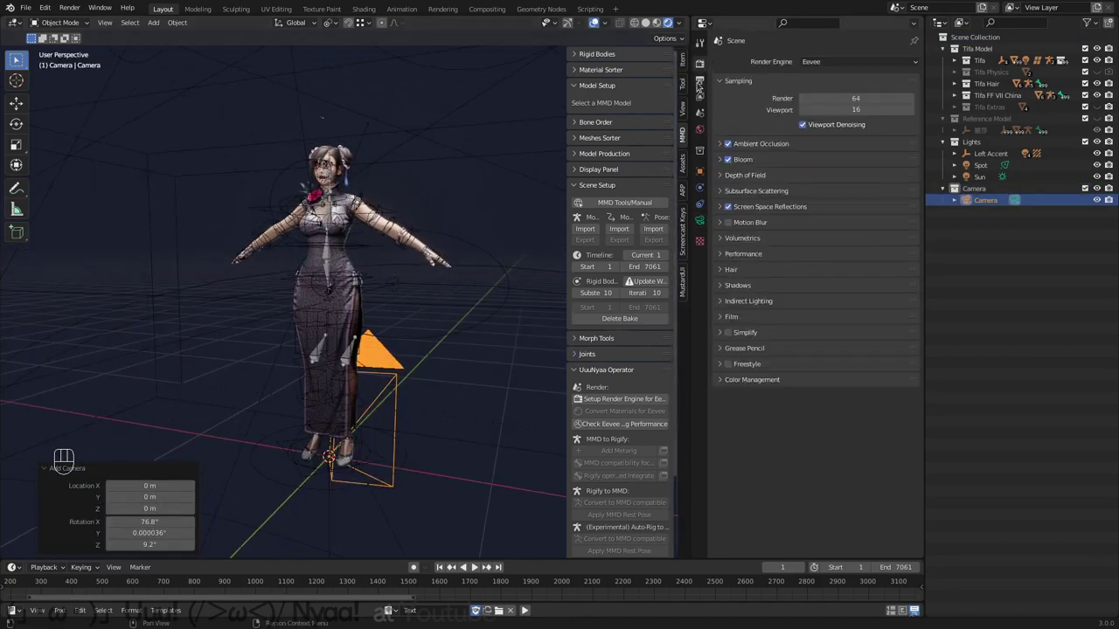
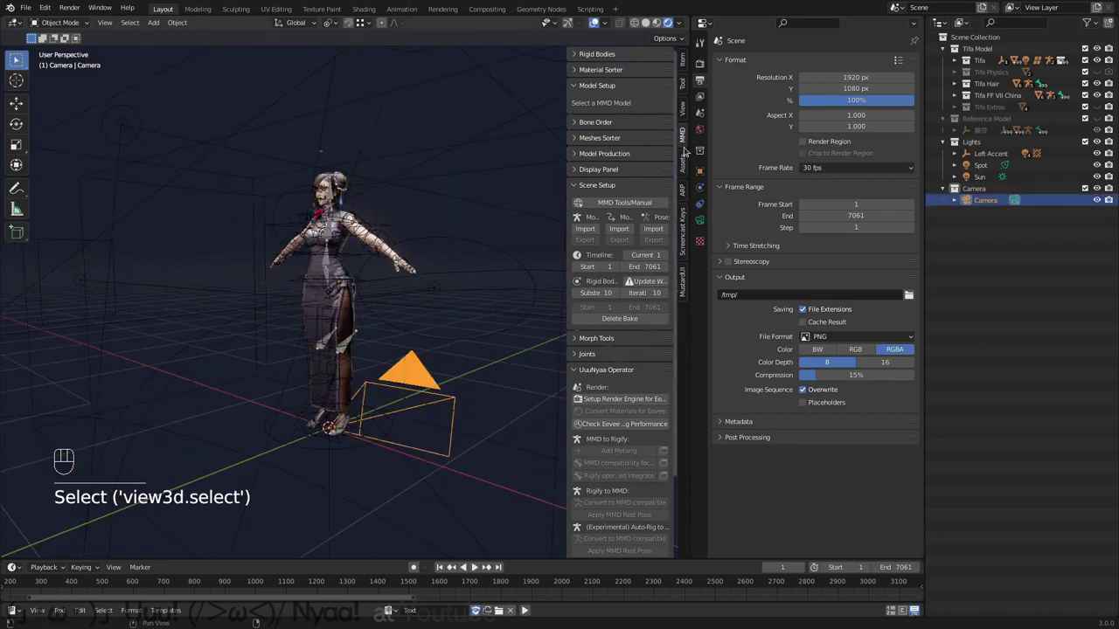
Import カメラ.vmd motion onto the camera via MMD Tools and switch to camera view
drag(634, 235, 767, 157)
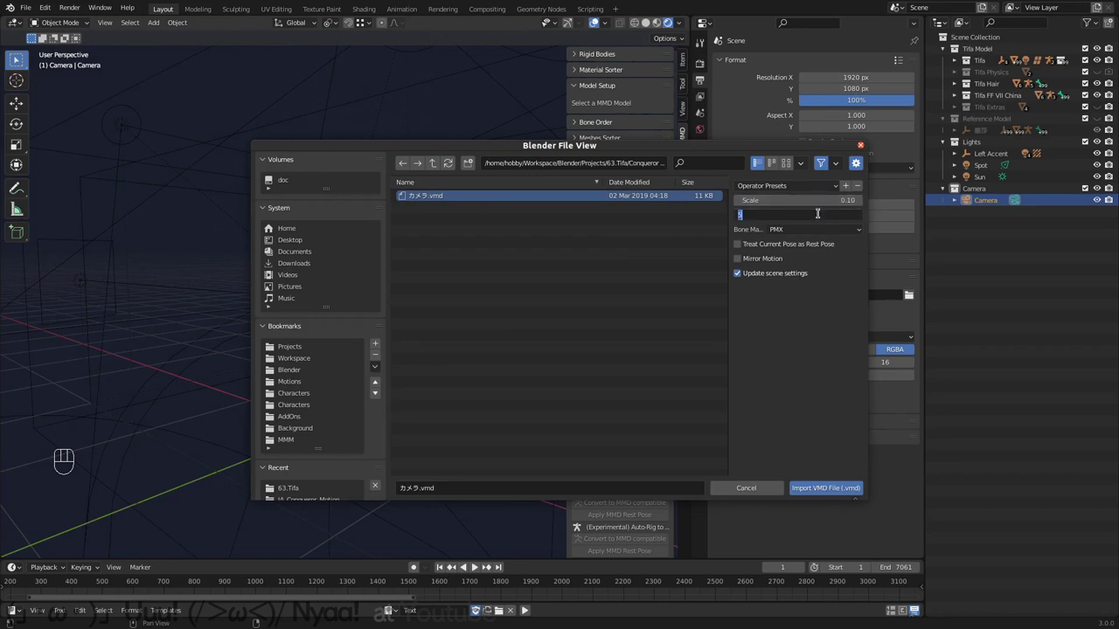
key(KP_0)
key(space)
key(space)
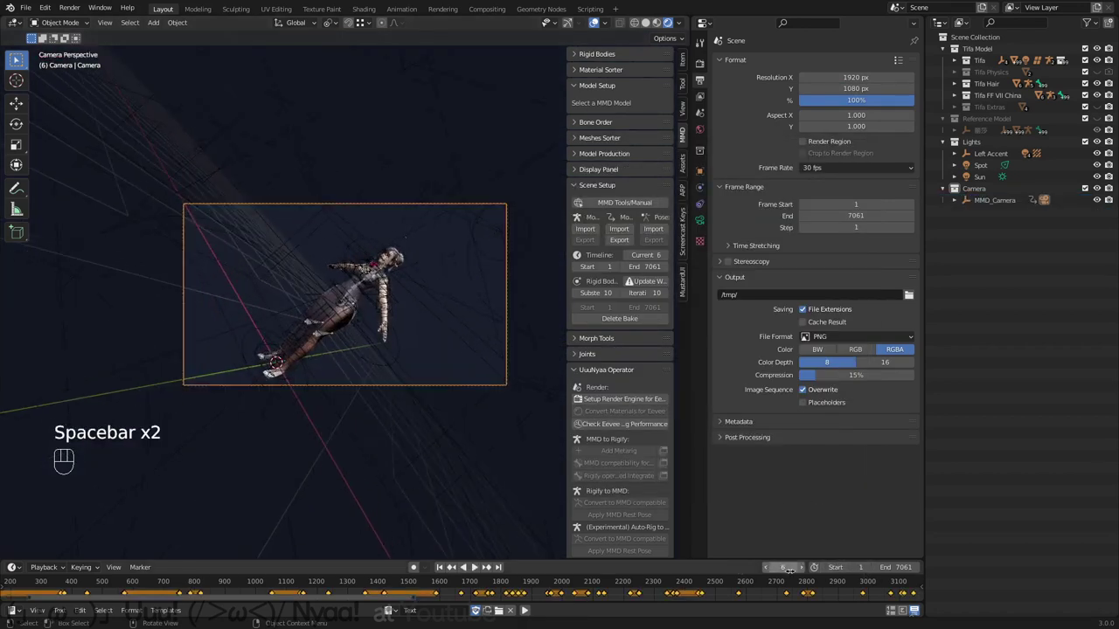
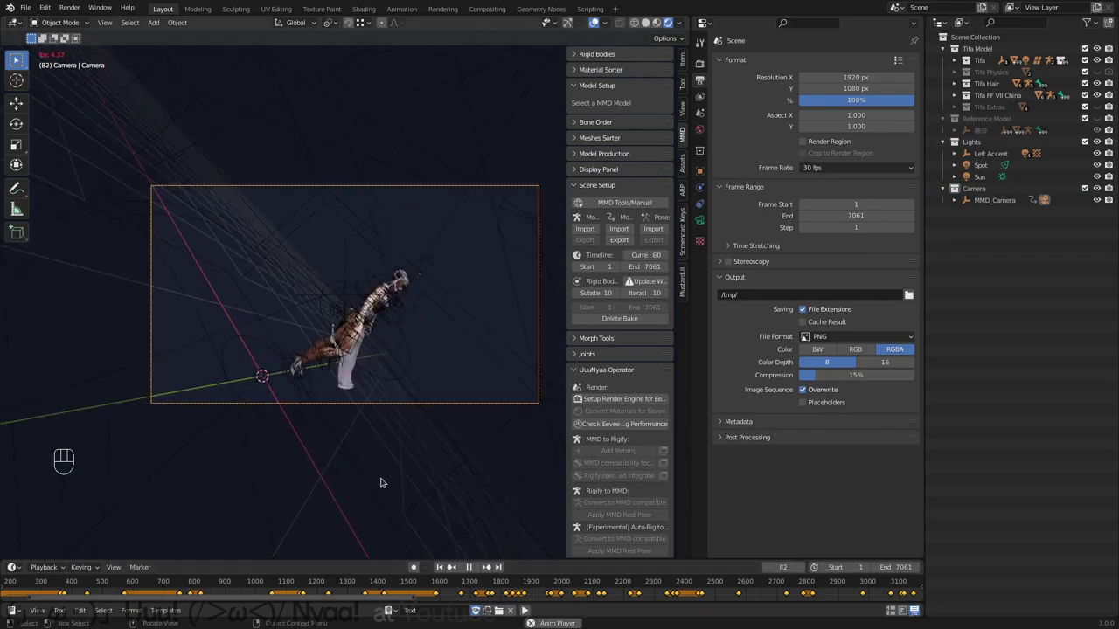
Play the animation in camera view with full material shading on Tifa
drag(334, 576, 433, 431)
key(space)
key(shift+alt+z)
key(space)
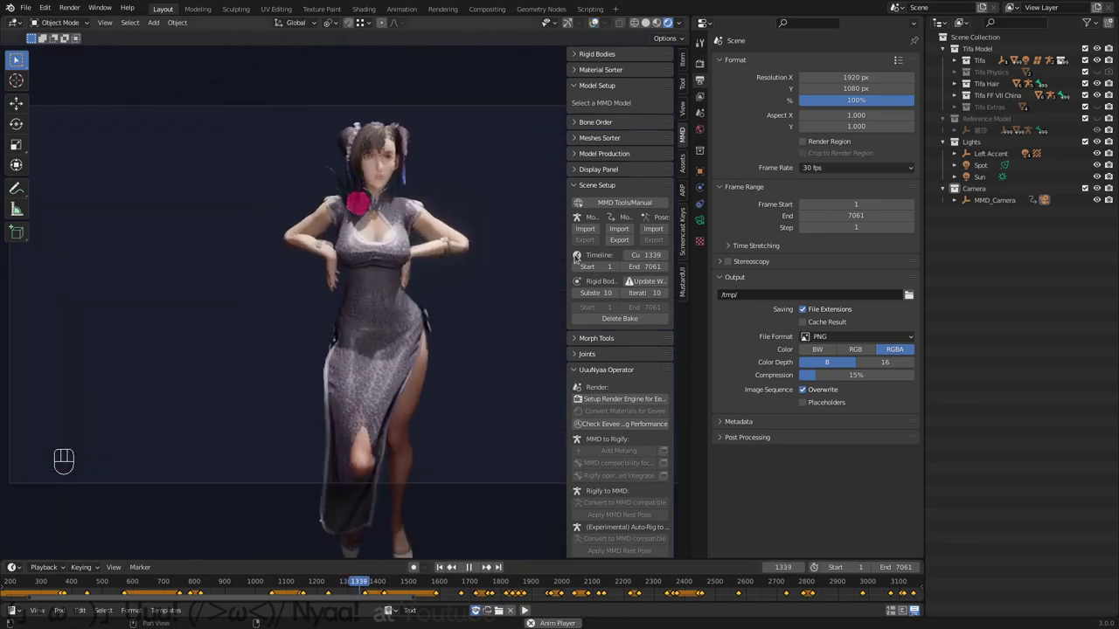
key(y)
key(t)
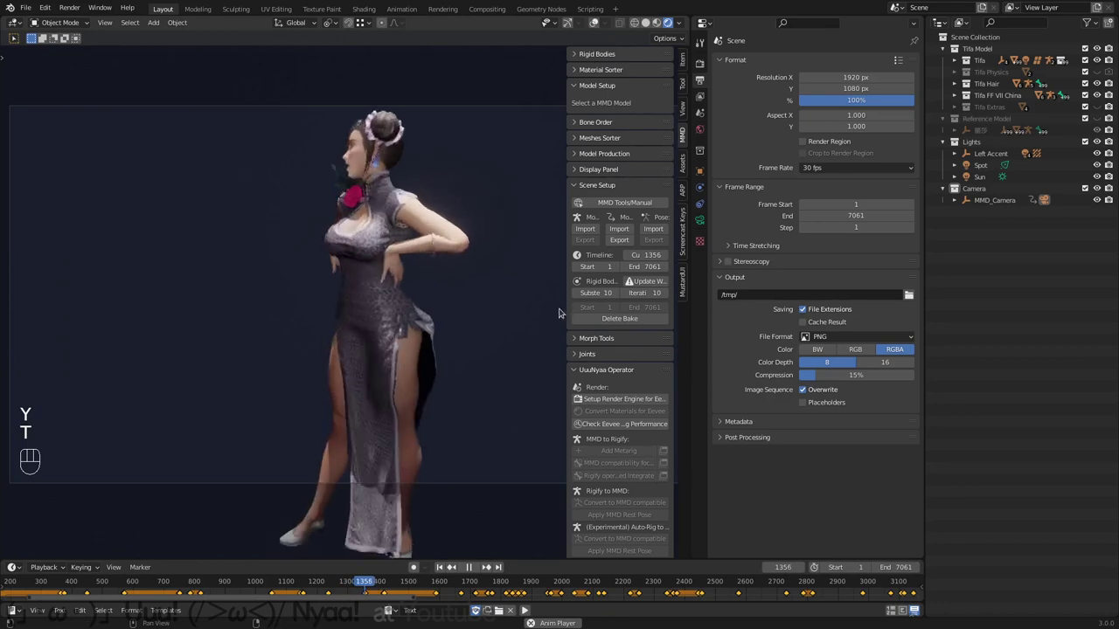
Hide the sidebar and rig overlays to watch the shaded dance unobstructed
key(n)
key(shift+alt+z)
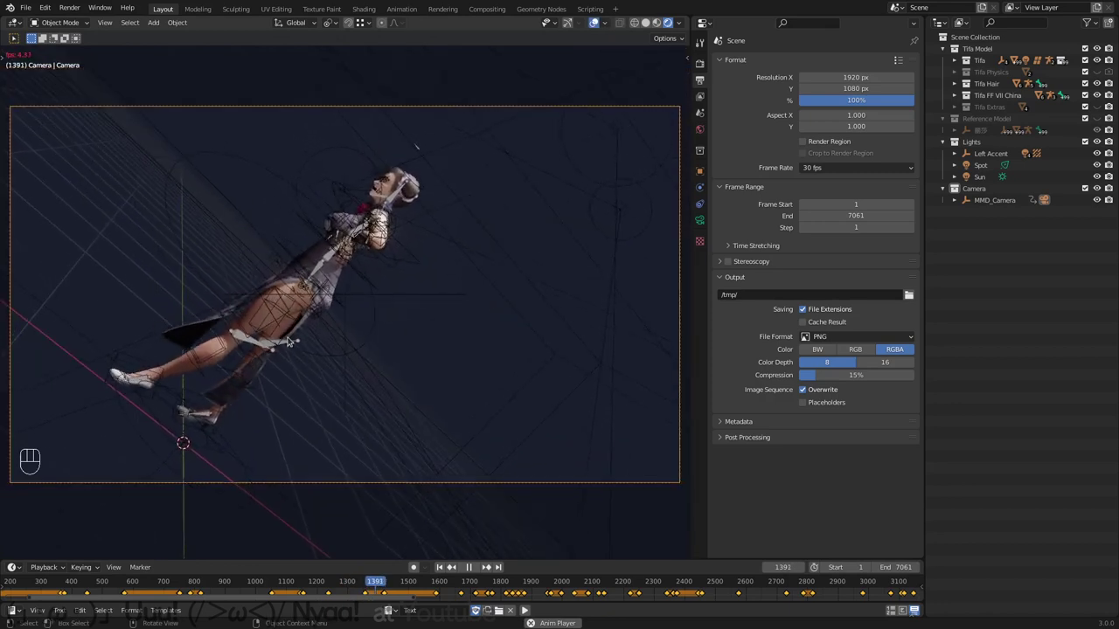
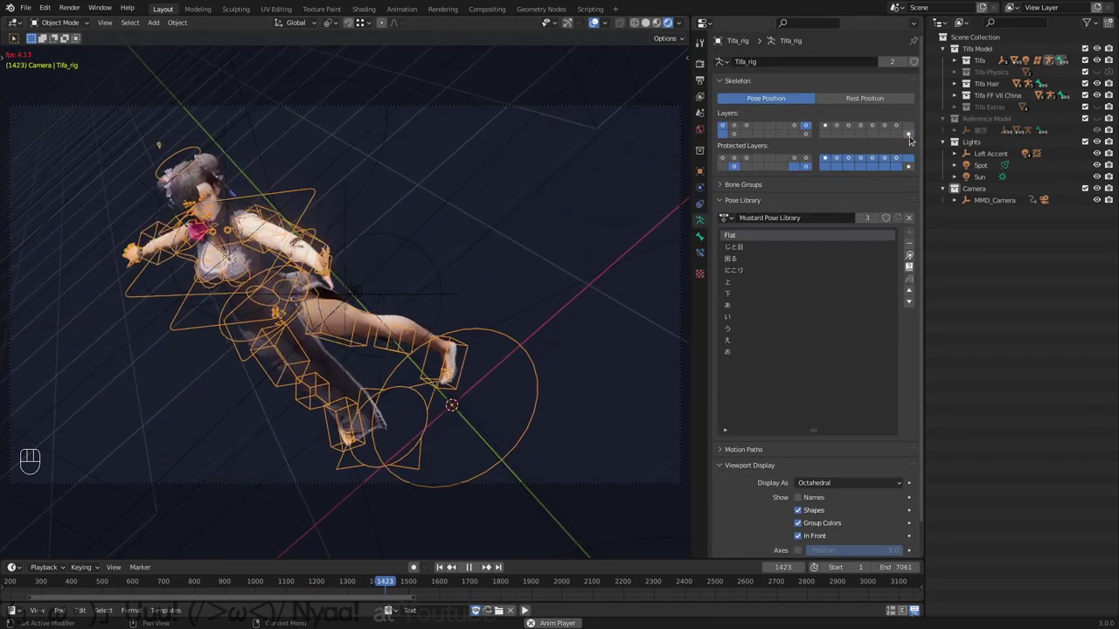
key(shift+alt+z)
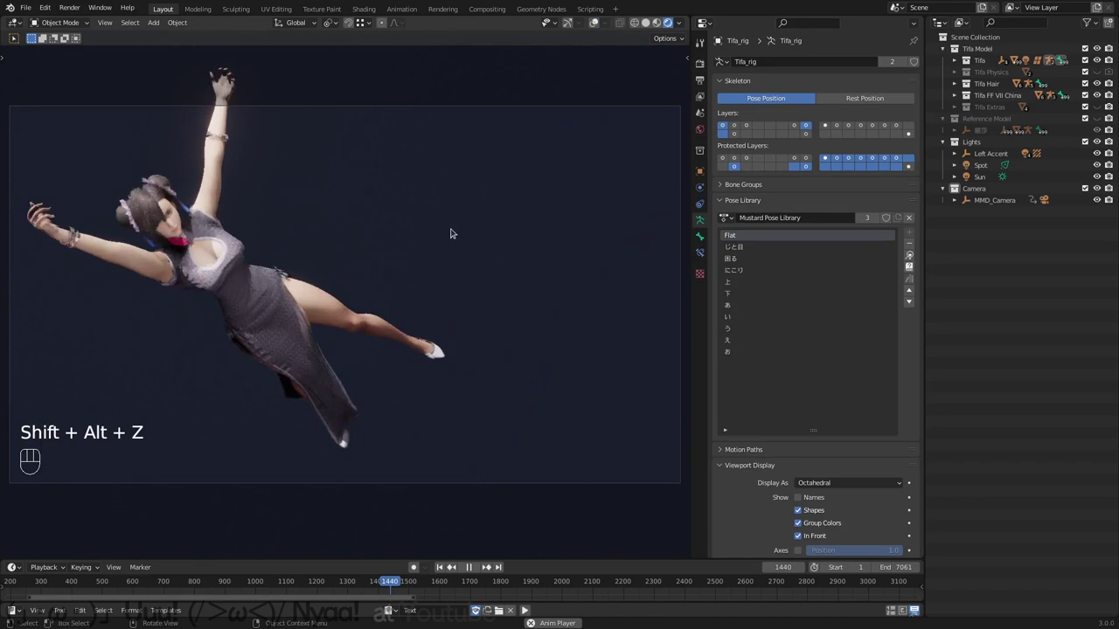